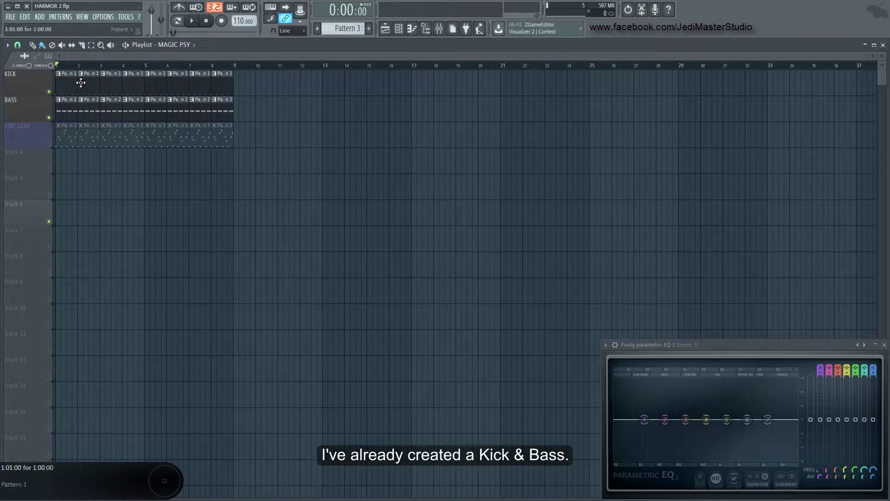
Step: Start and stop song playback to audition the Kick, Bass and Sine Lead tracks
key("space")
left_click(211, 25)
left_click(210, 24)
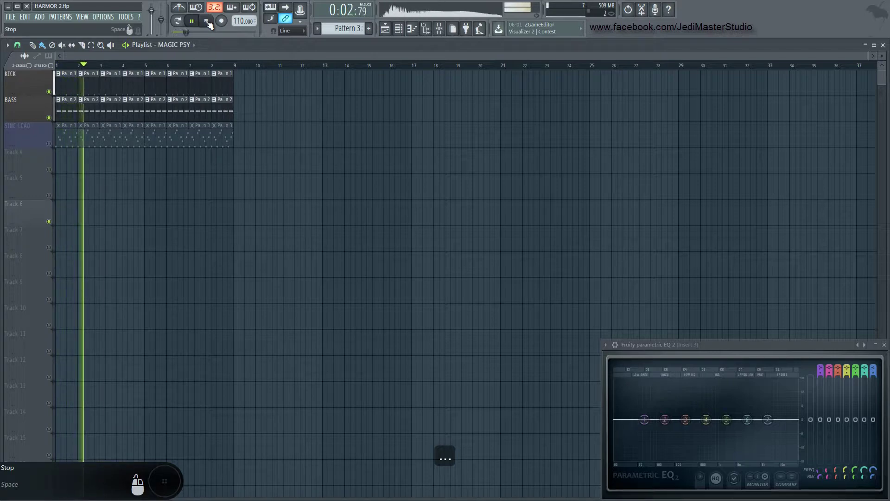
left_click(211, 25)
key("space")
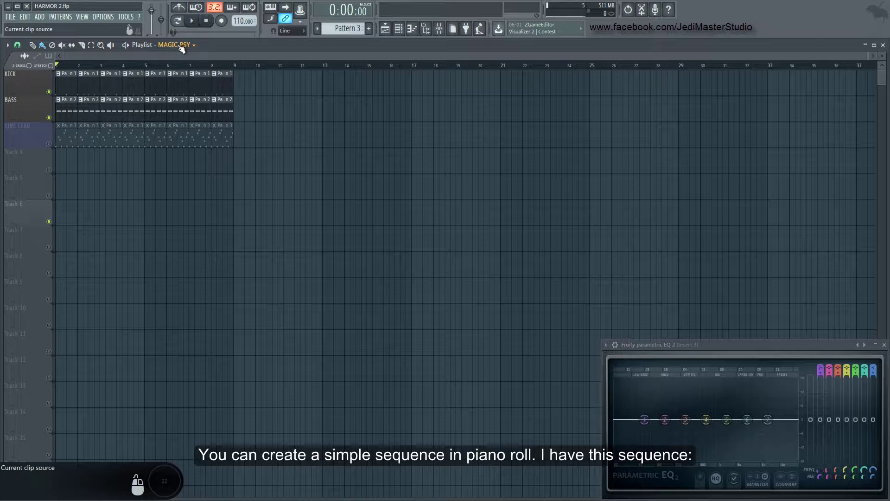
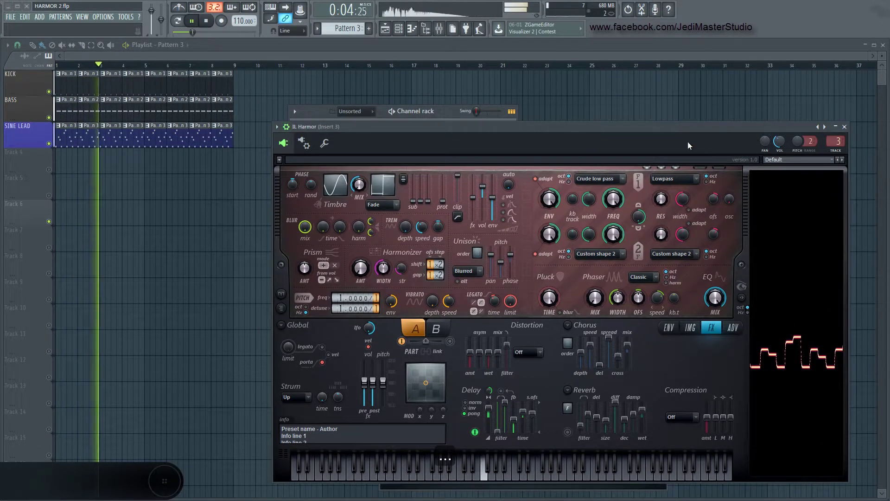
Step: Adjust the Harmor Pluck TIME knob to a decay length of 0.71
left_click(782, 140)
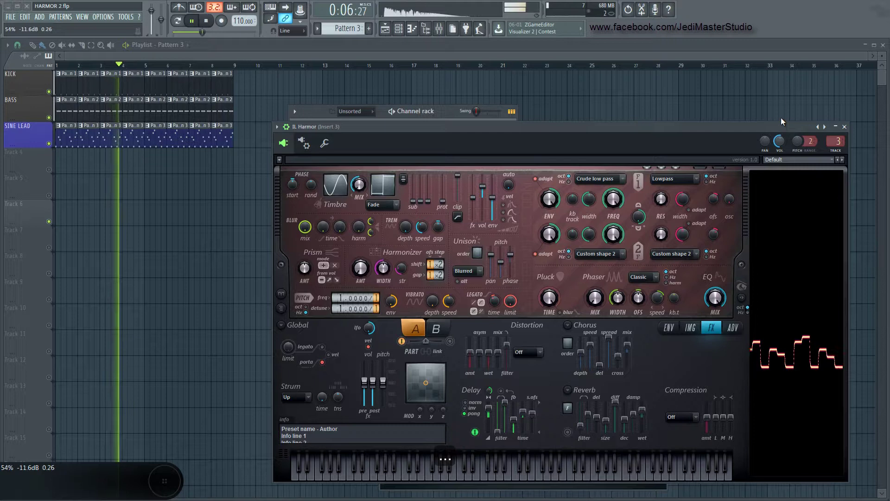
Step: Show the Harmor sine lead pattern in the piano roll and stop the transport
left_click(786, 140)
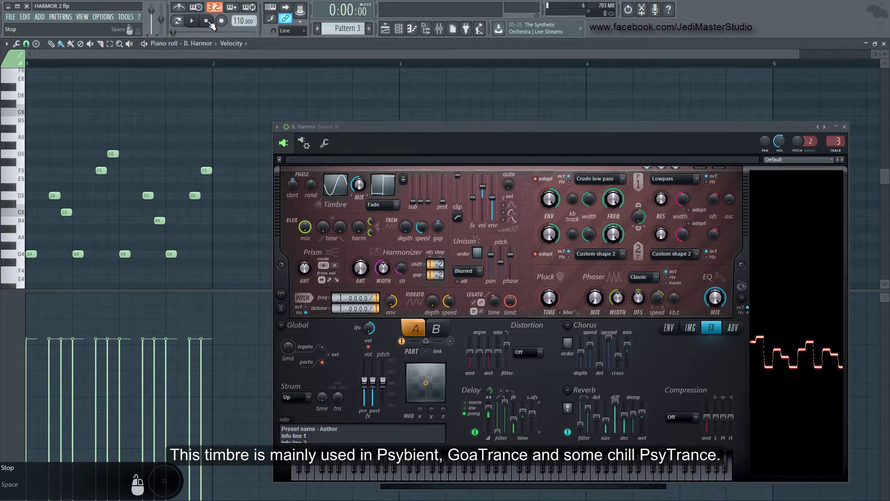
left_click(213, 25)
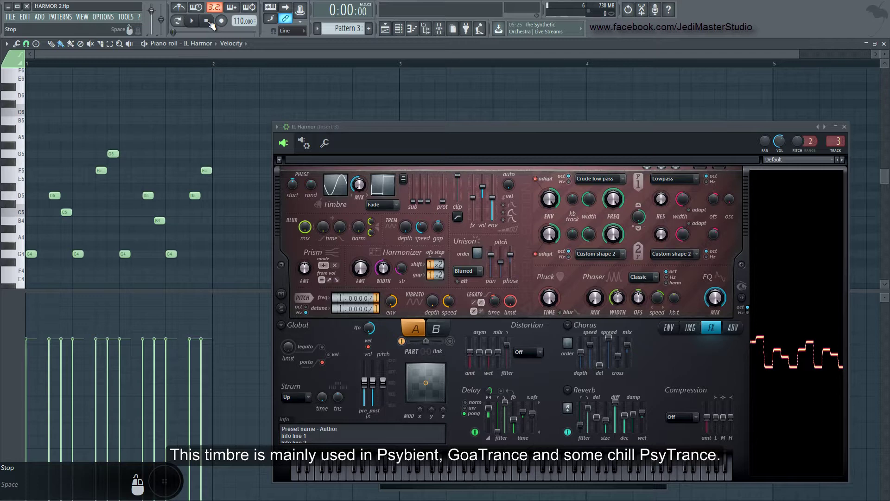